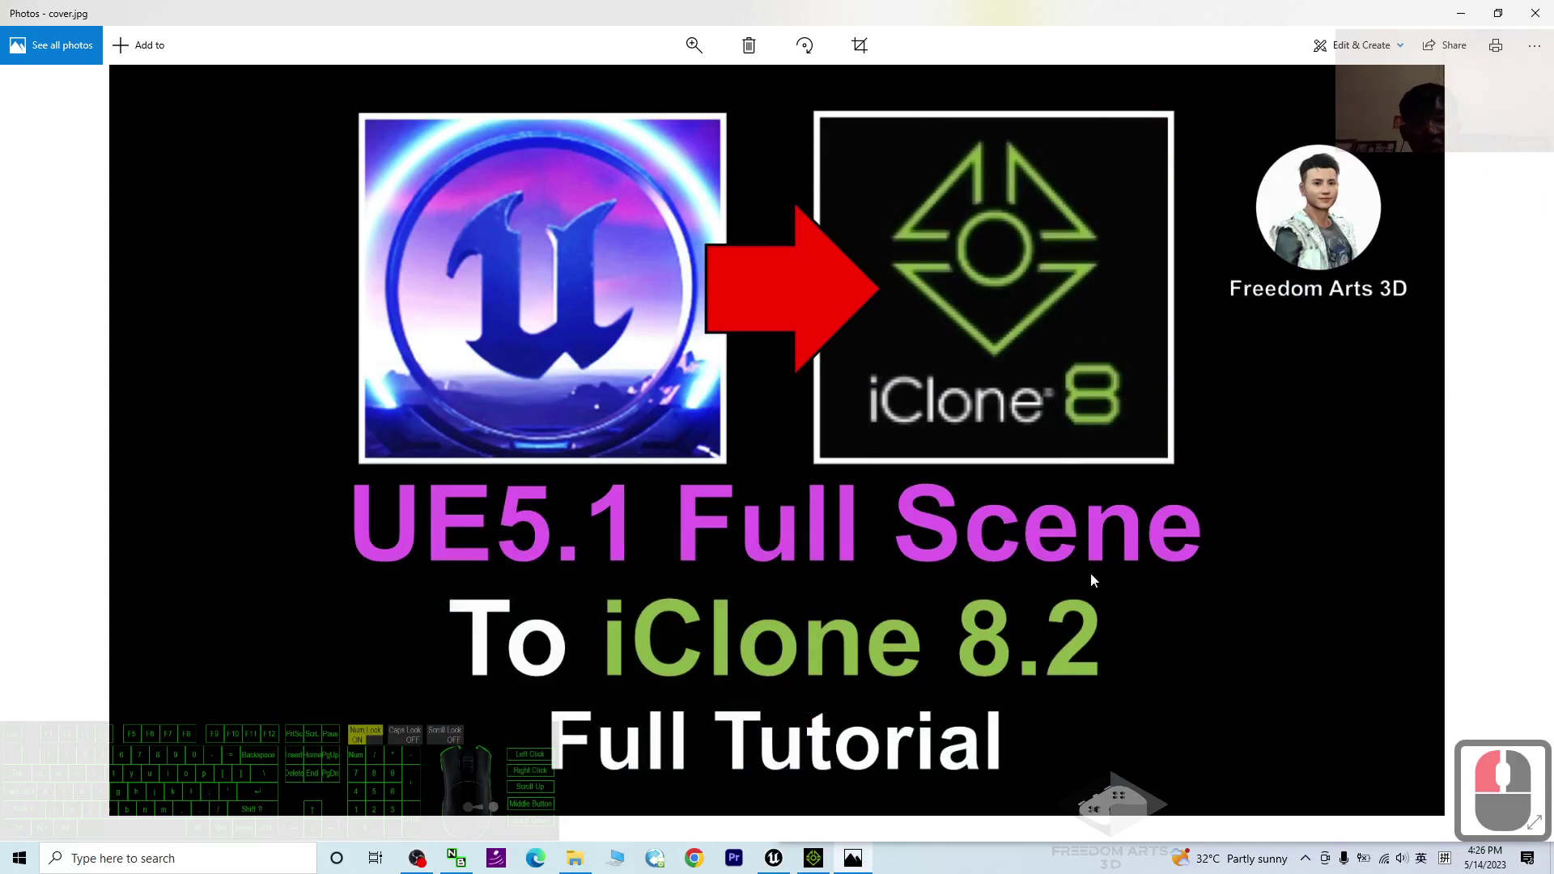
Bring Unreal Engine 5.1 forward with the ThirdPersonMap level in the editor
{"action": "left_click", "coordinate": [1015, 593]}
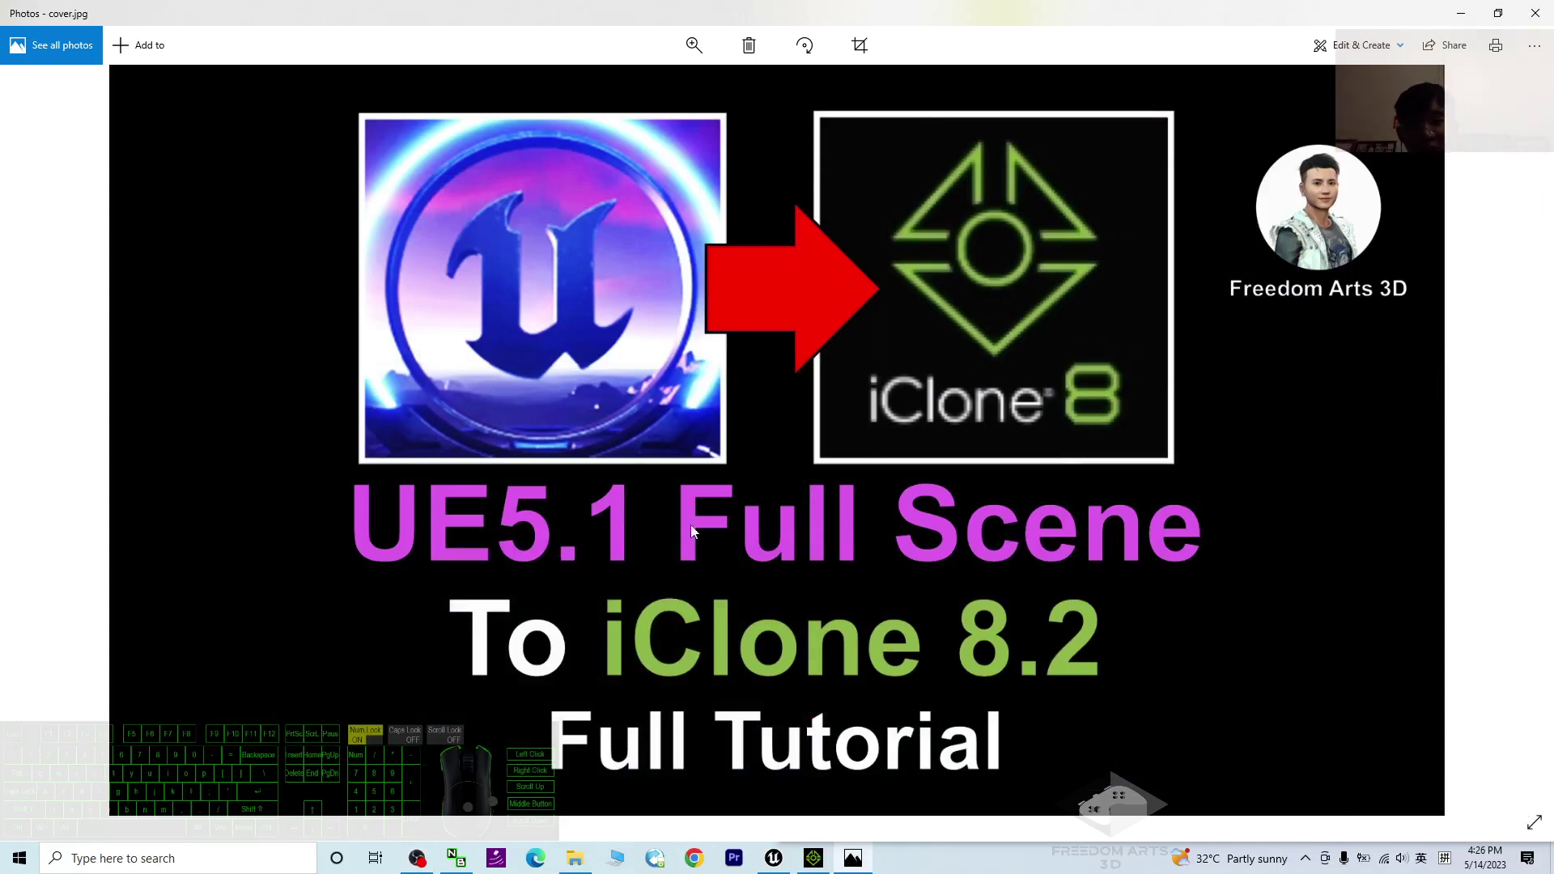
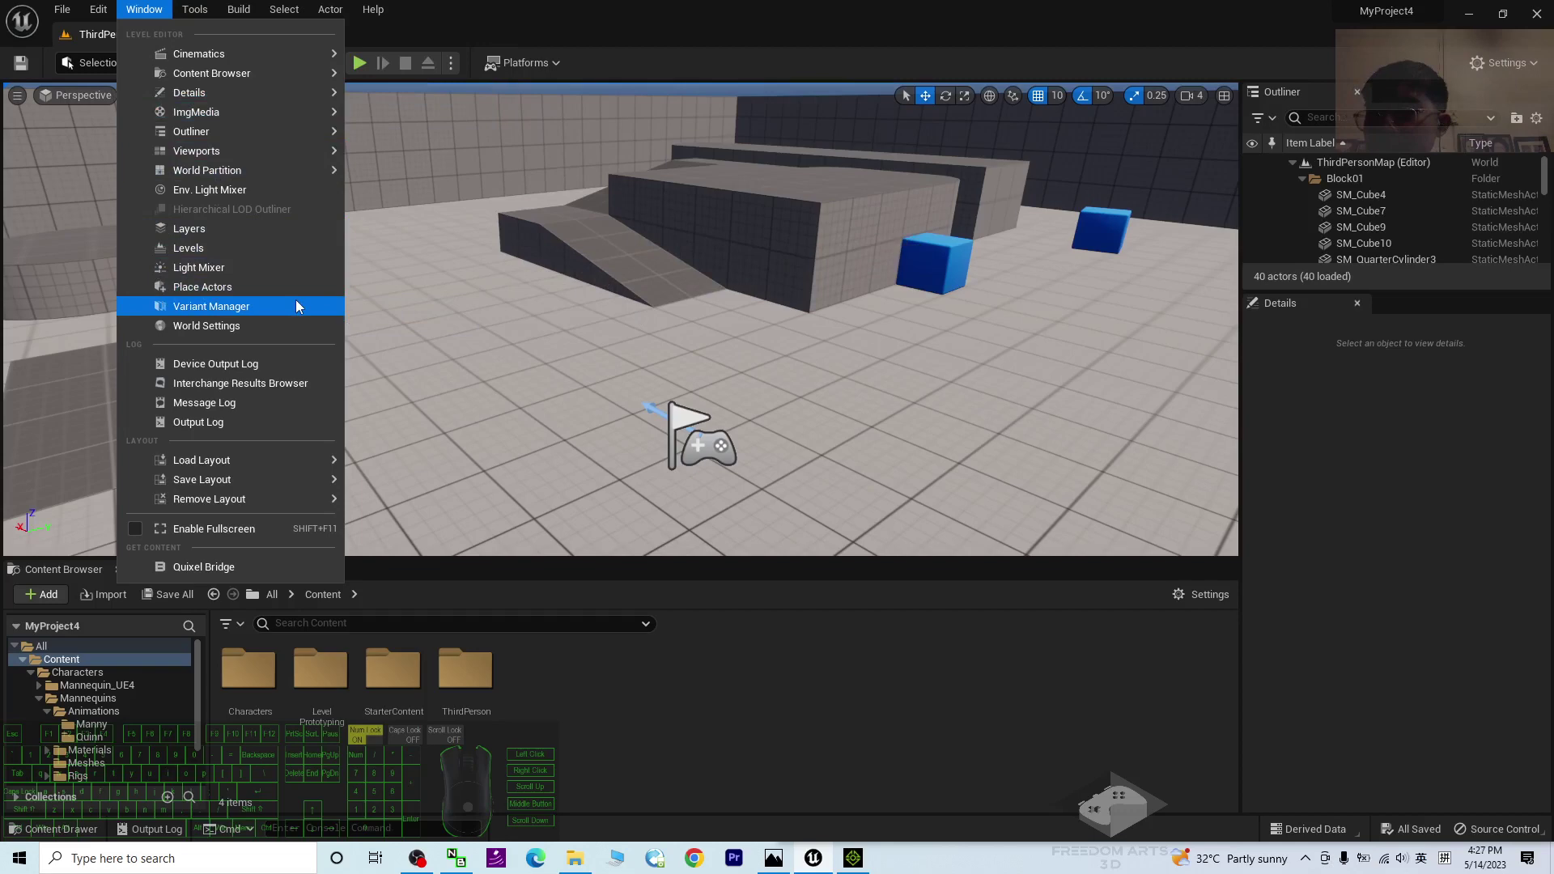
From Place Actors > Shapes, drag a cylinder into the ThirdPersonMap level
{"action": "right_click", "coordinate": [218, 293]}
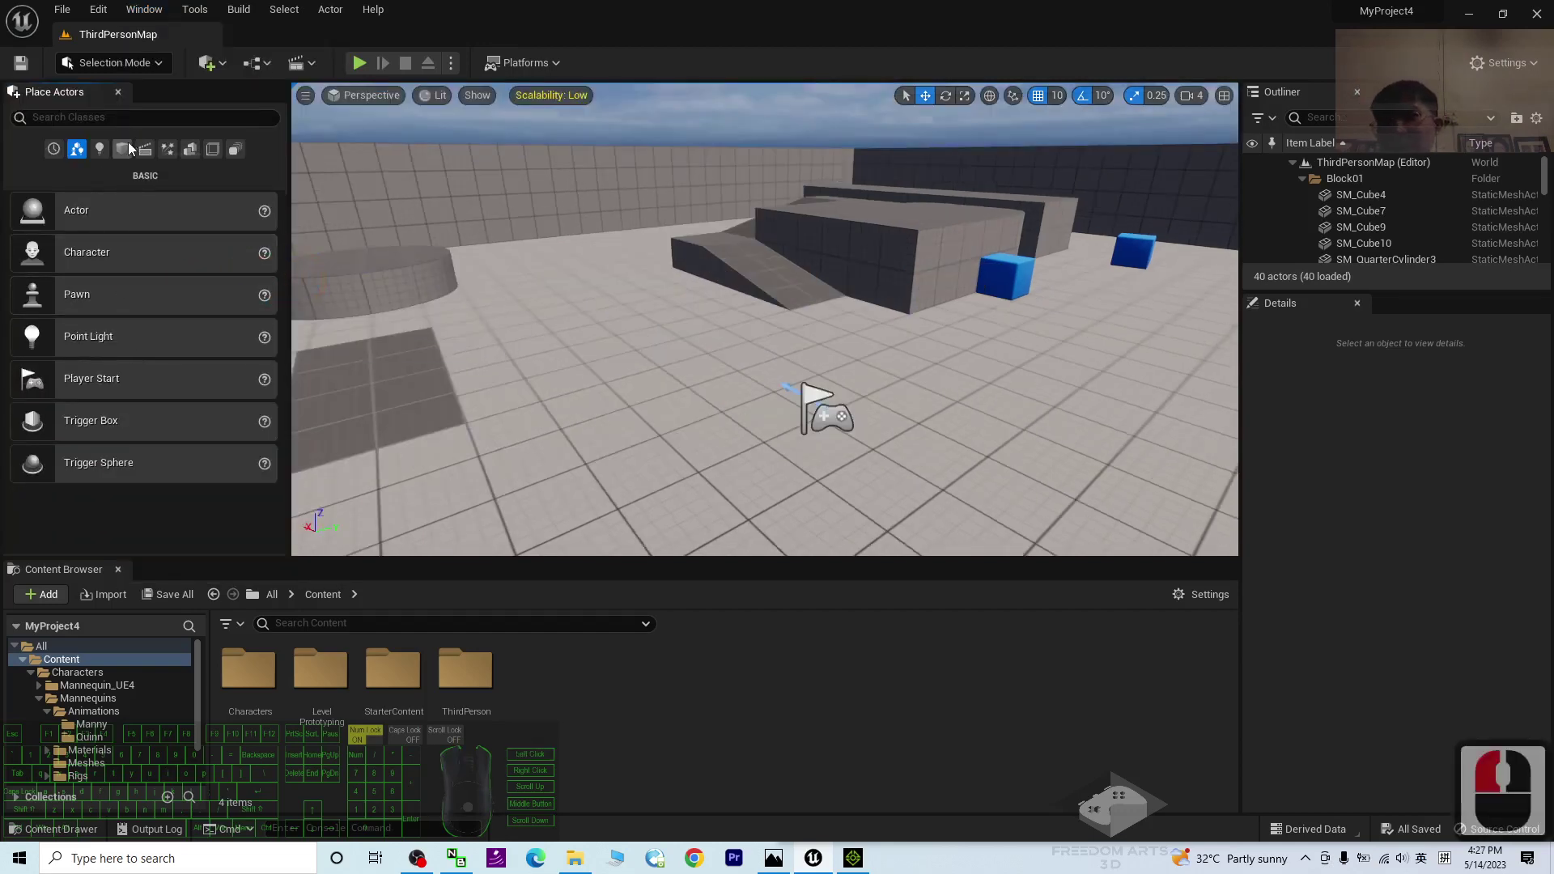
{"action": "left_click", "coordinate": [134, 152]}
{"action": "left_click", "coordinate": [145, 331]}
{"action": "left_click", "coordinate": [84, 301]}
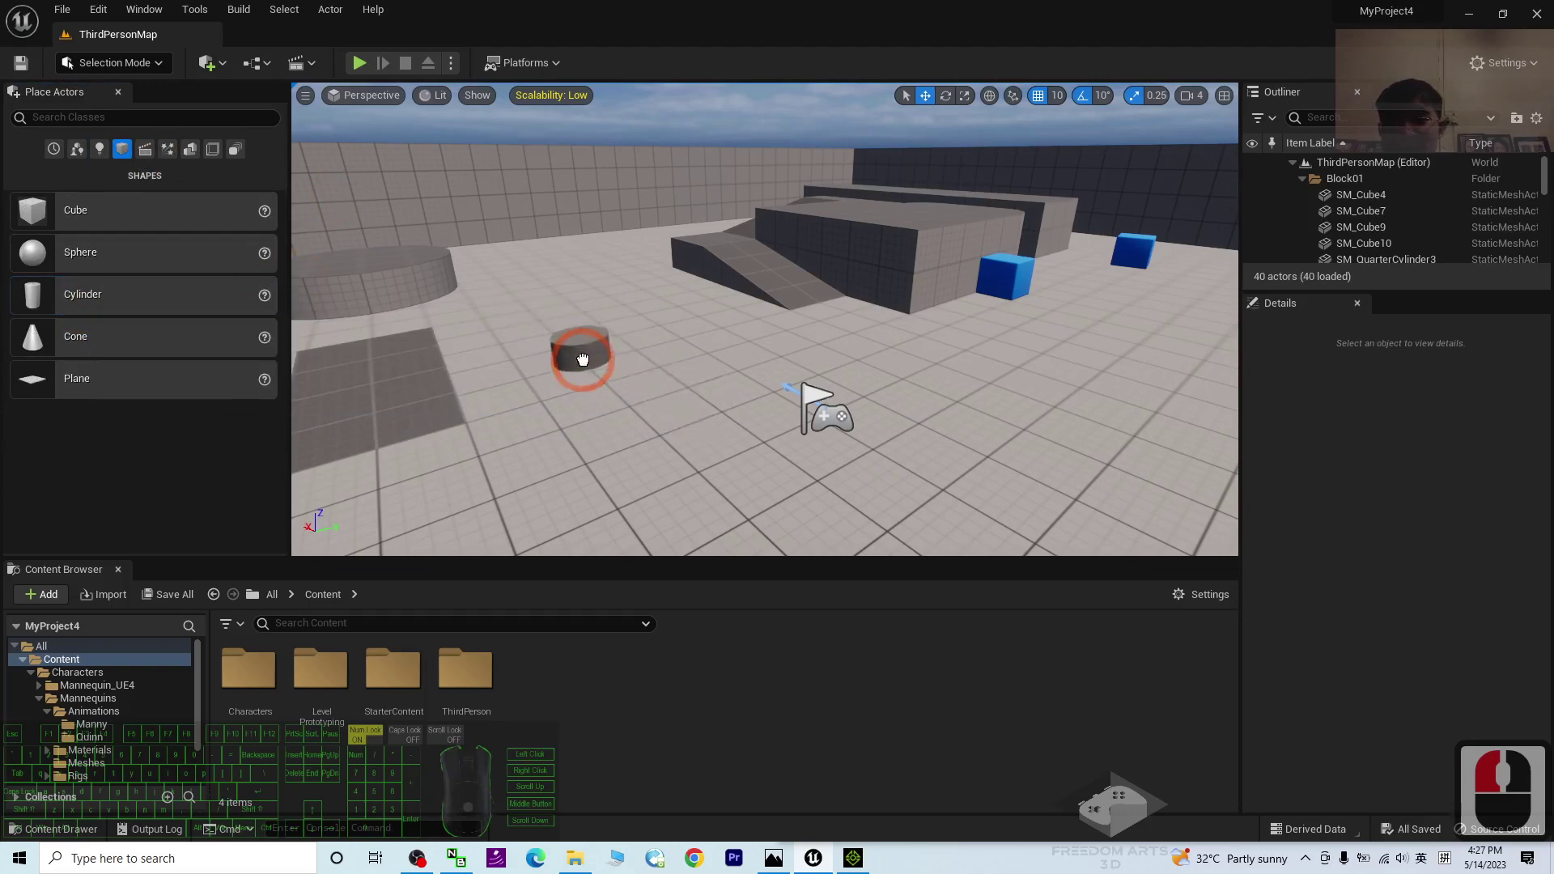
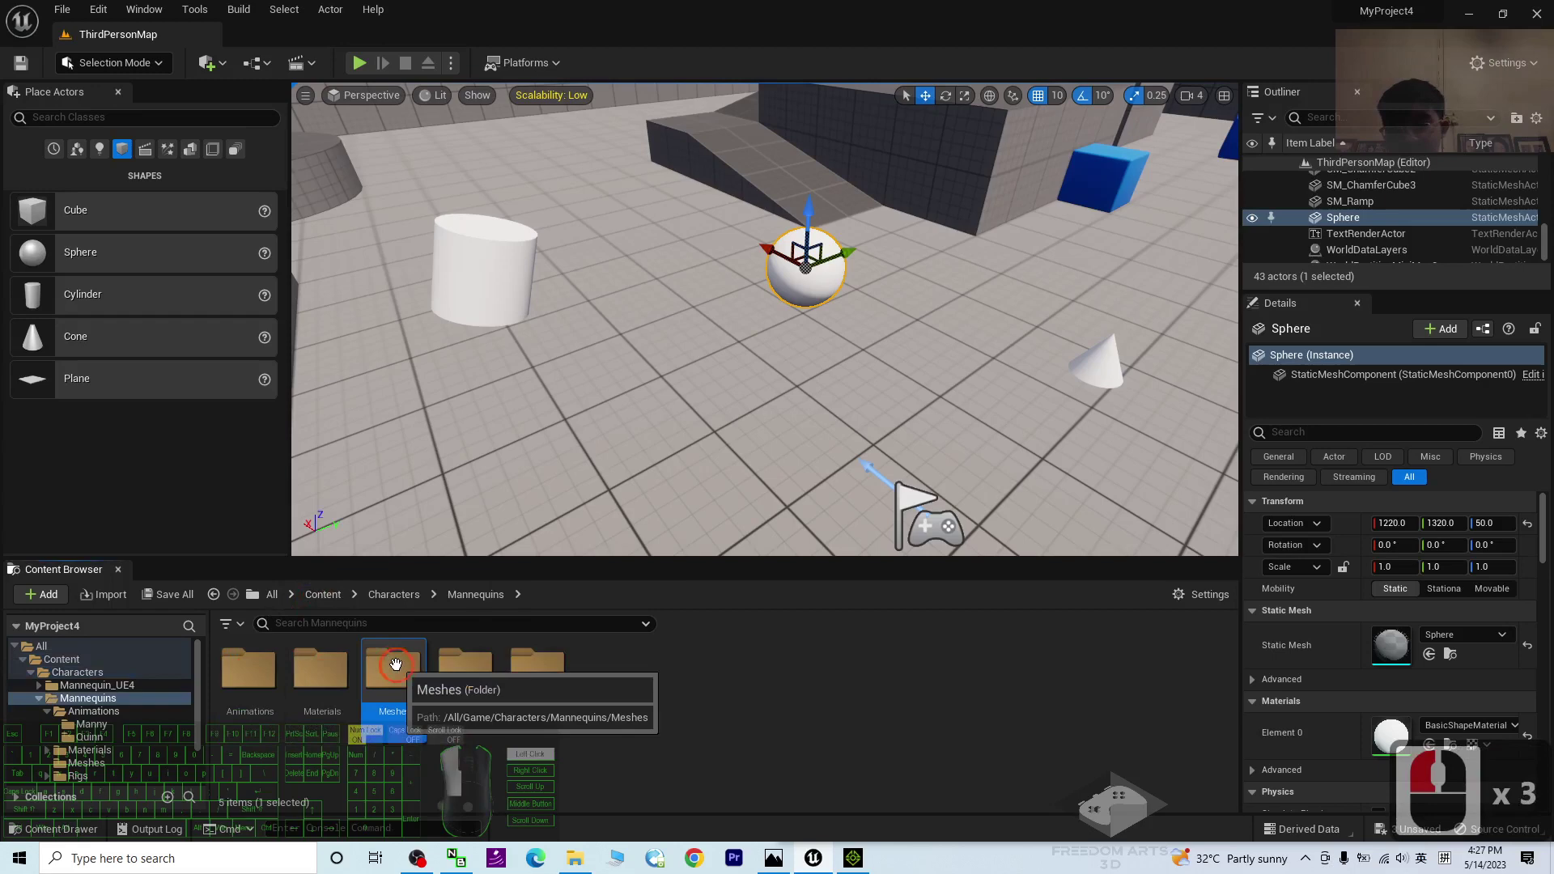
Browse into the Mannequins Meshes folder holding SKM_Manny and SKM_Quinn
{"action": "double_click", "coordinate": [396, 664]}
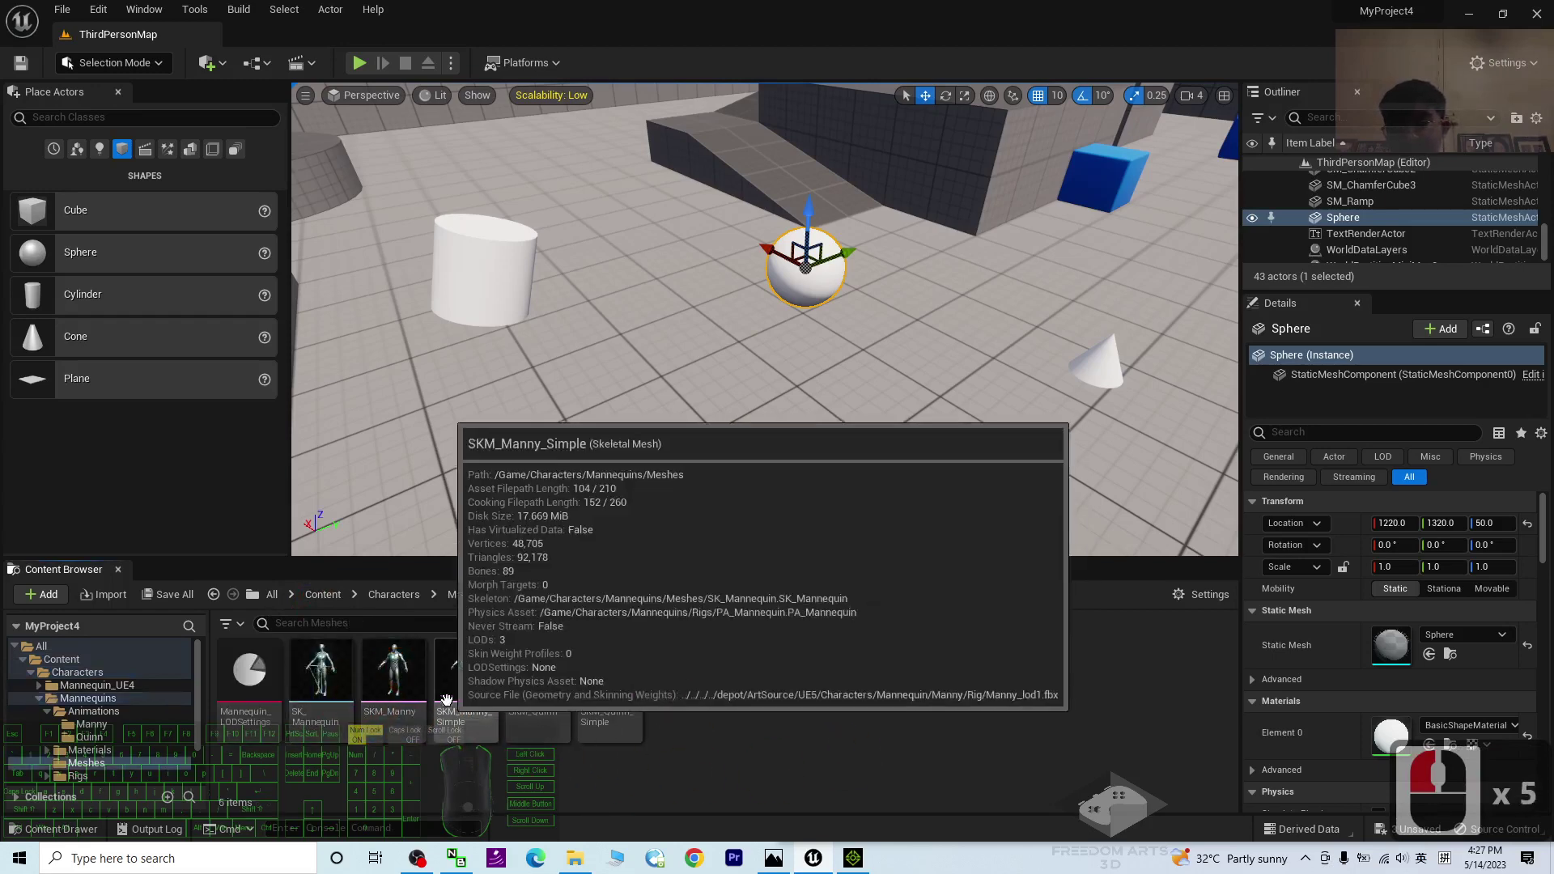
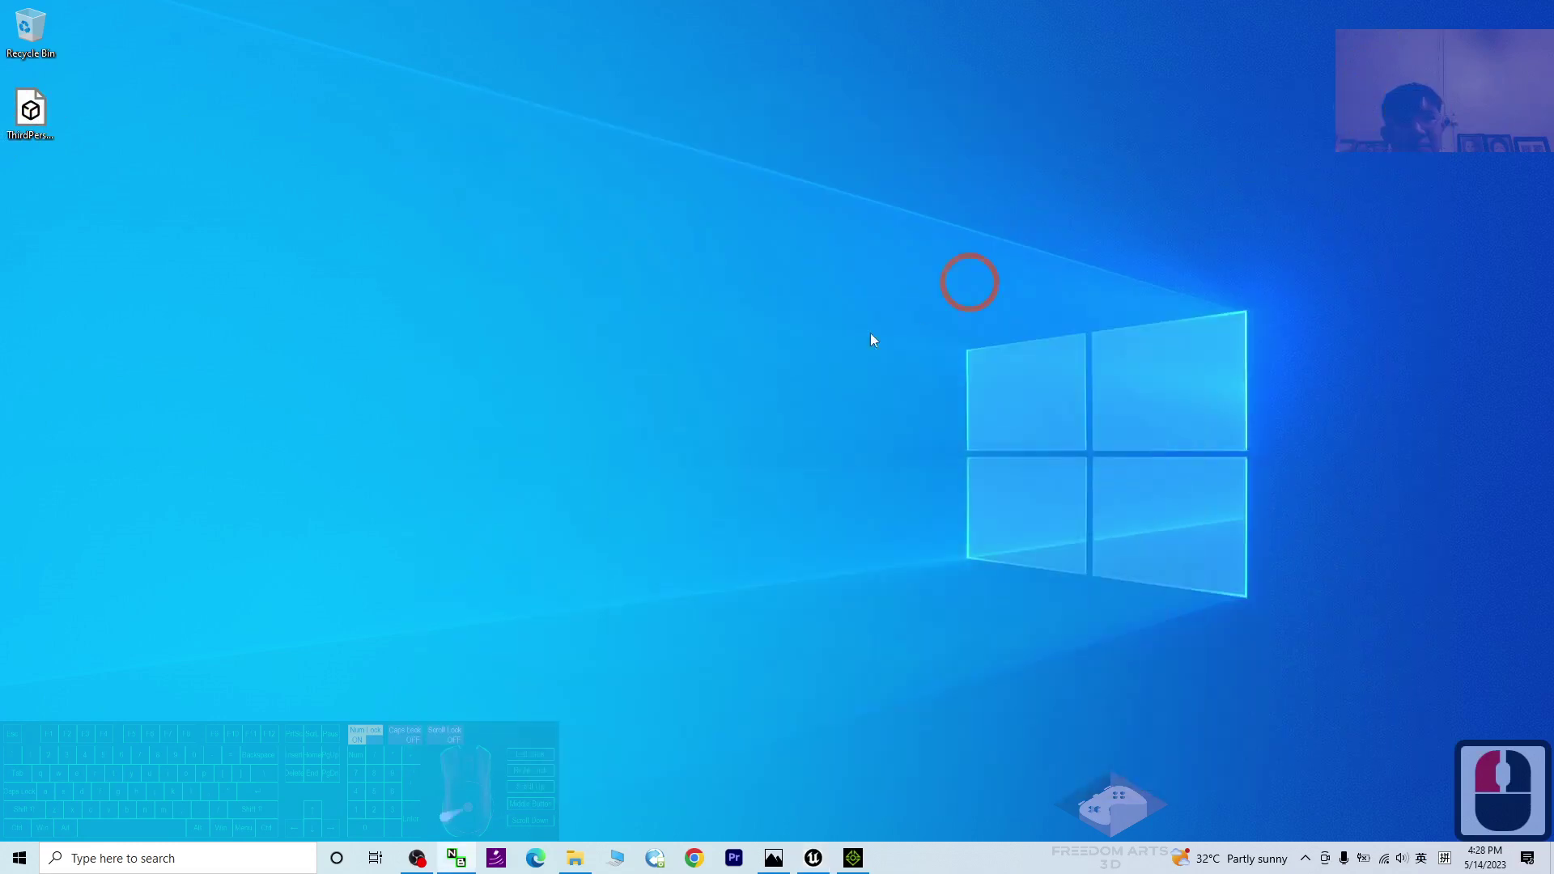
Open ThirdPersonMap.fbx from the desktop in Autodesk FBX Review via More apps
{"action": "double_click", "coordinate": [47, 114]}
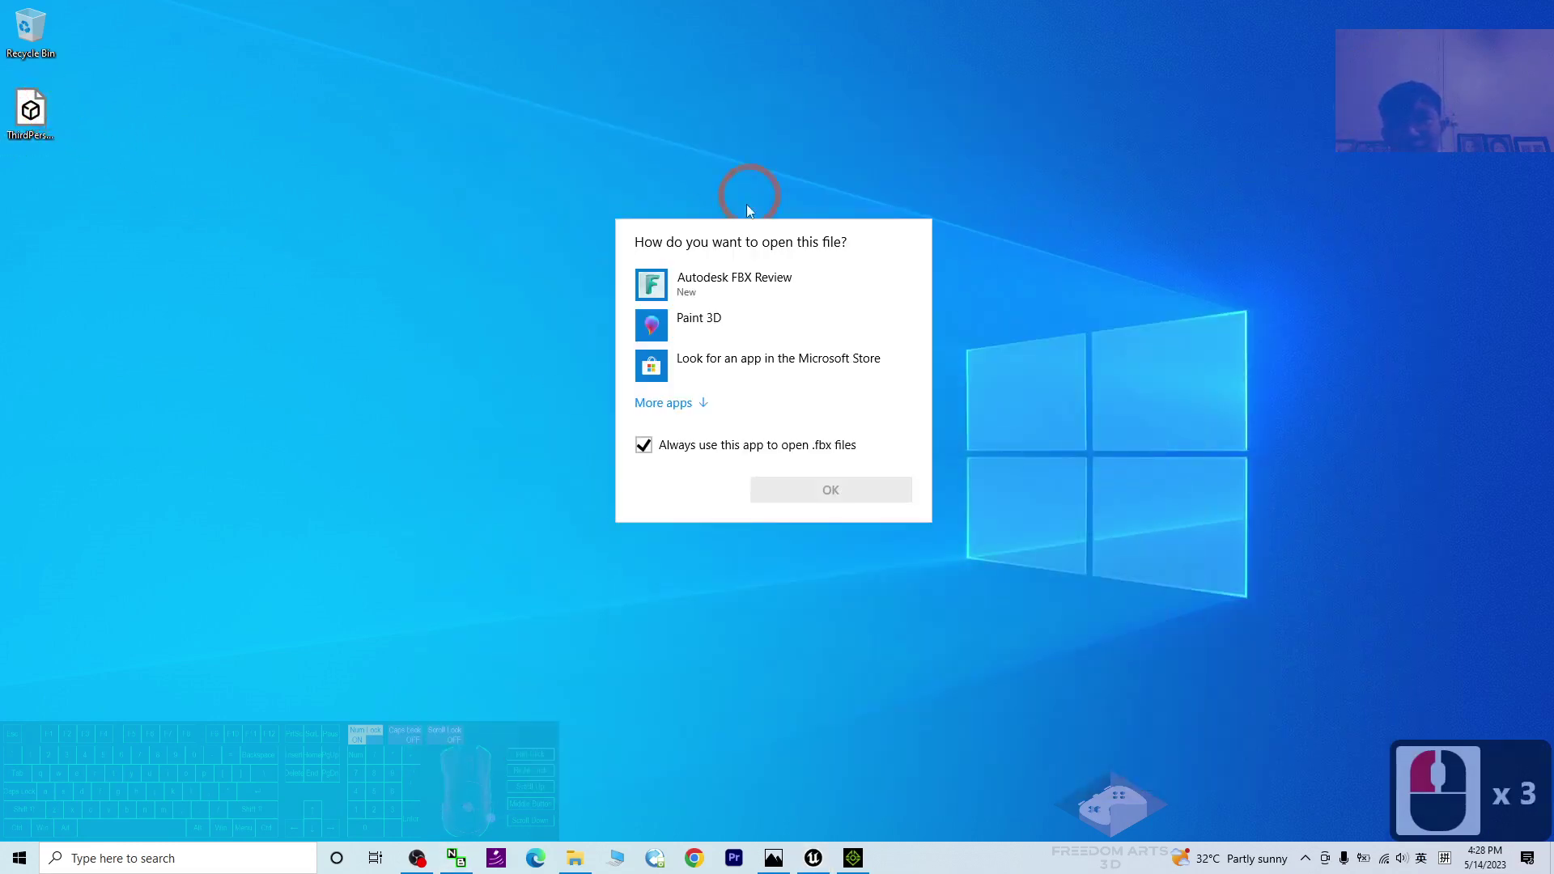
{"action": "left_click", "coordinate": [693, 411]}
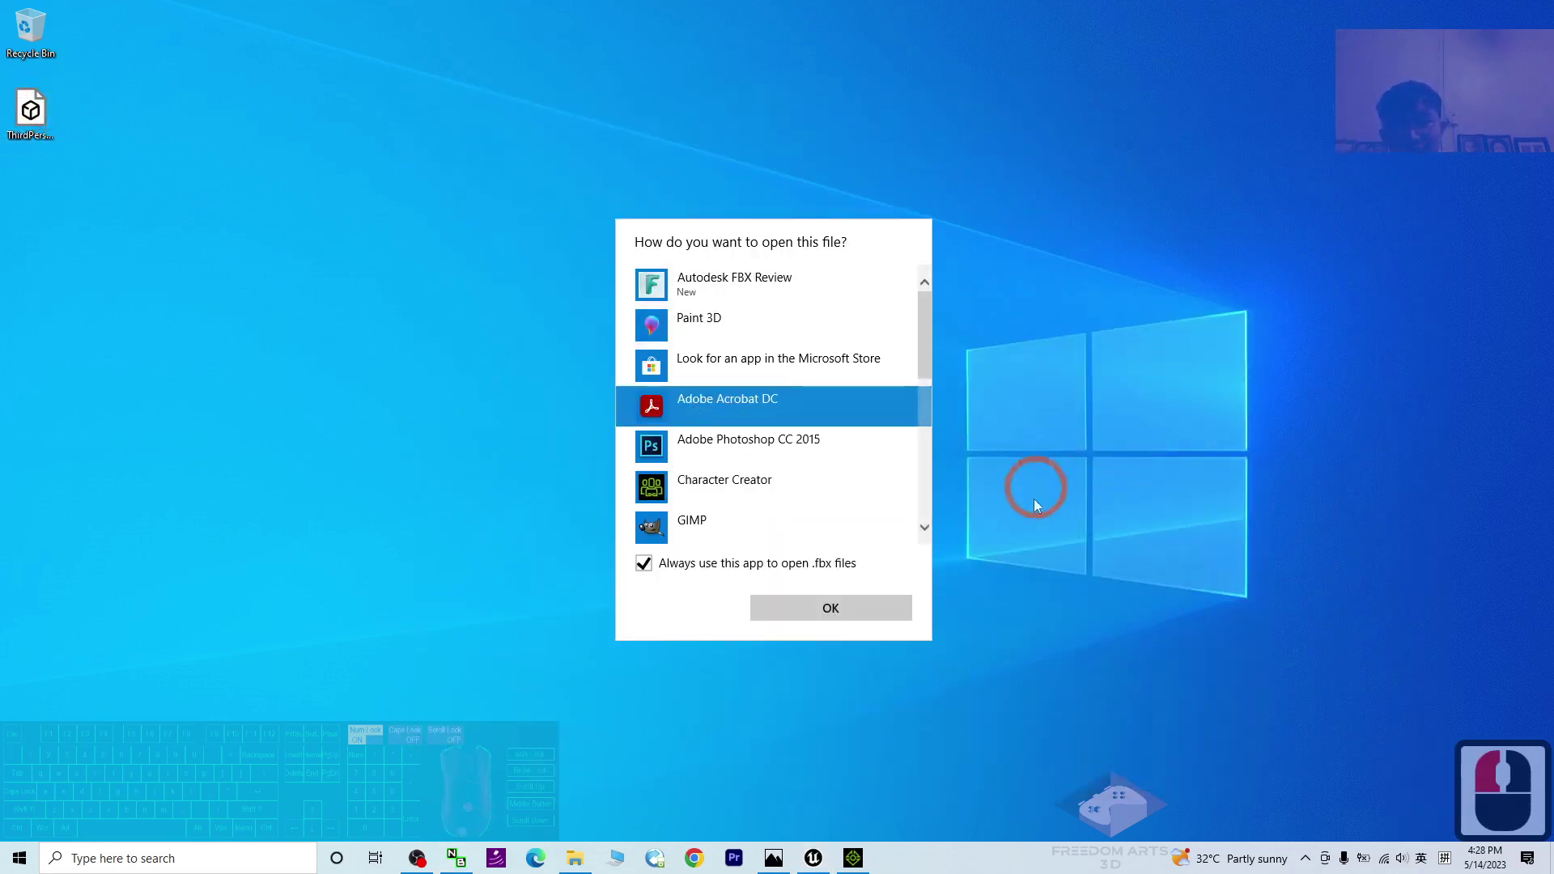
{"action": "left_click", "coordinate": [737, 290]}
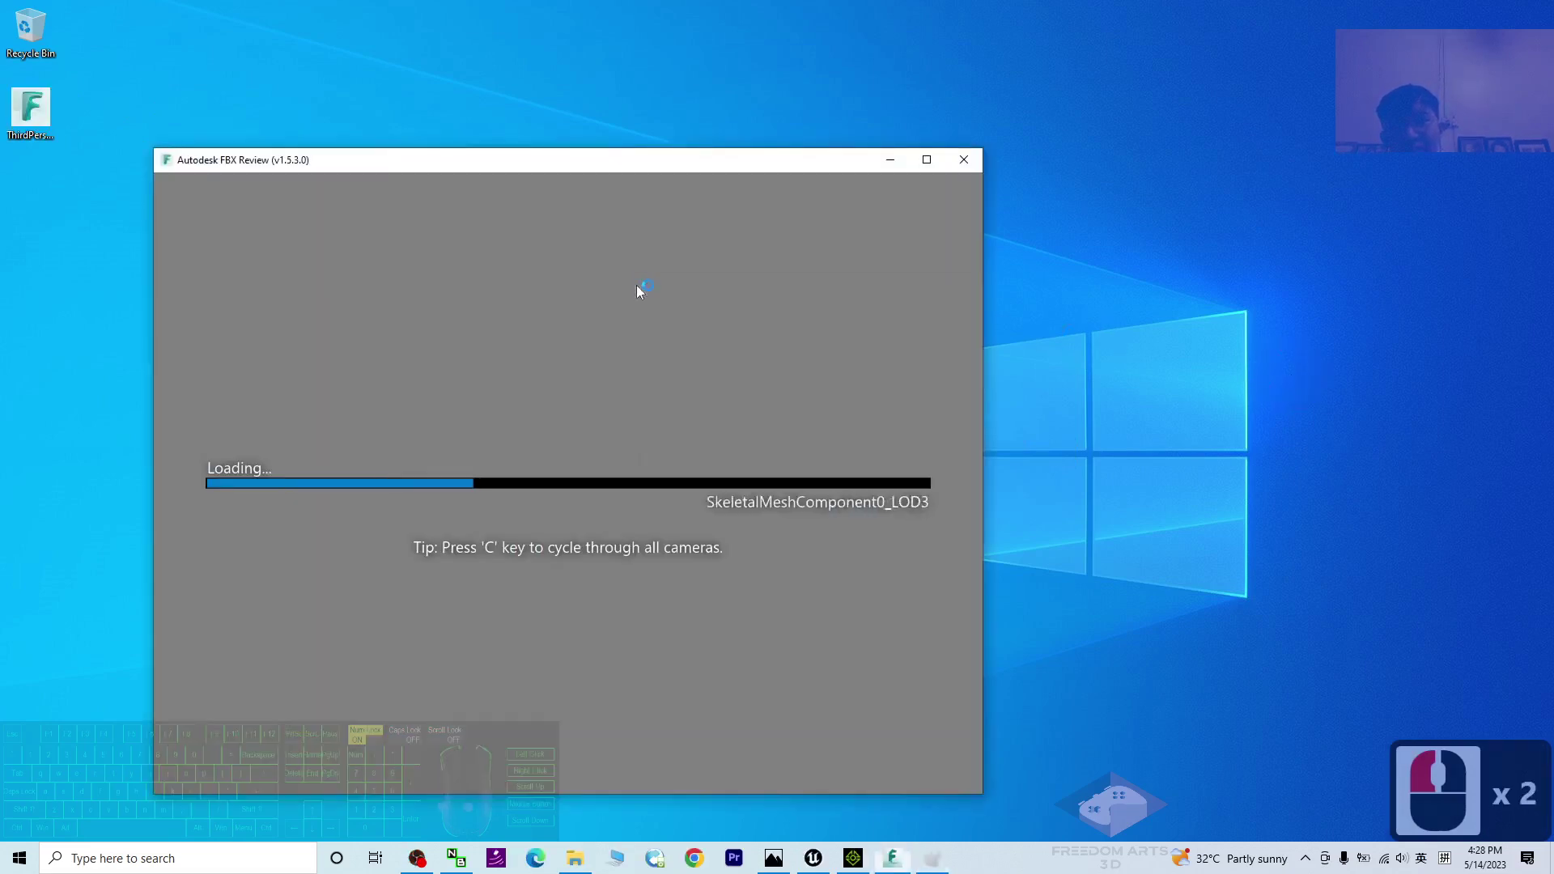
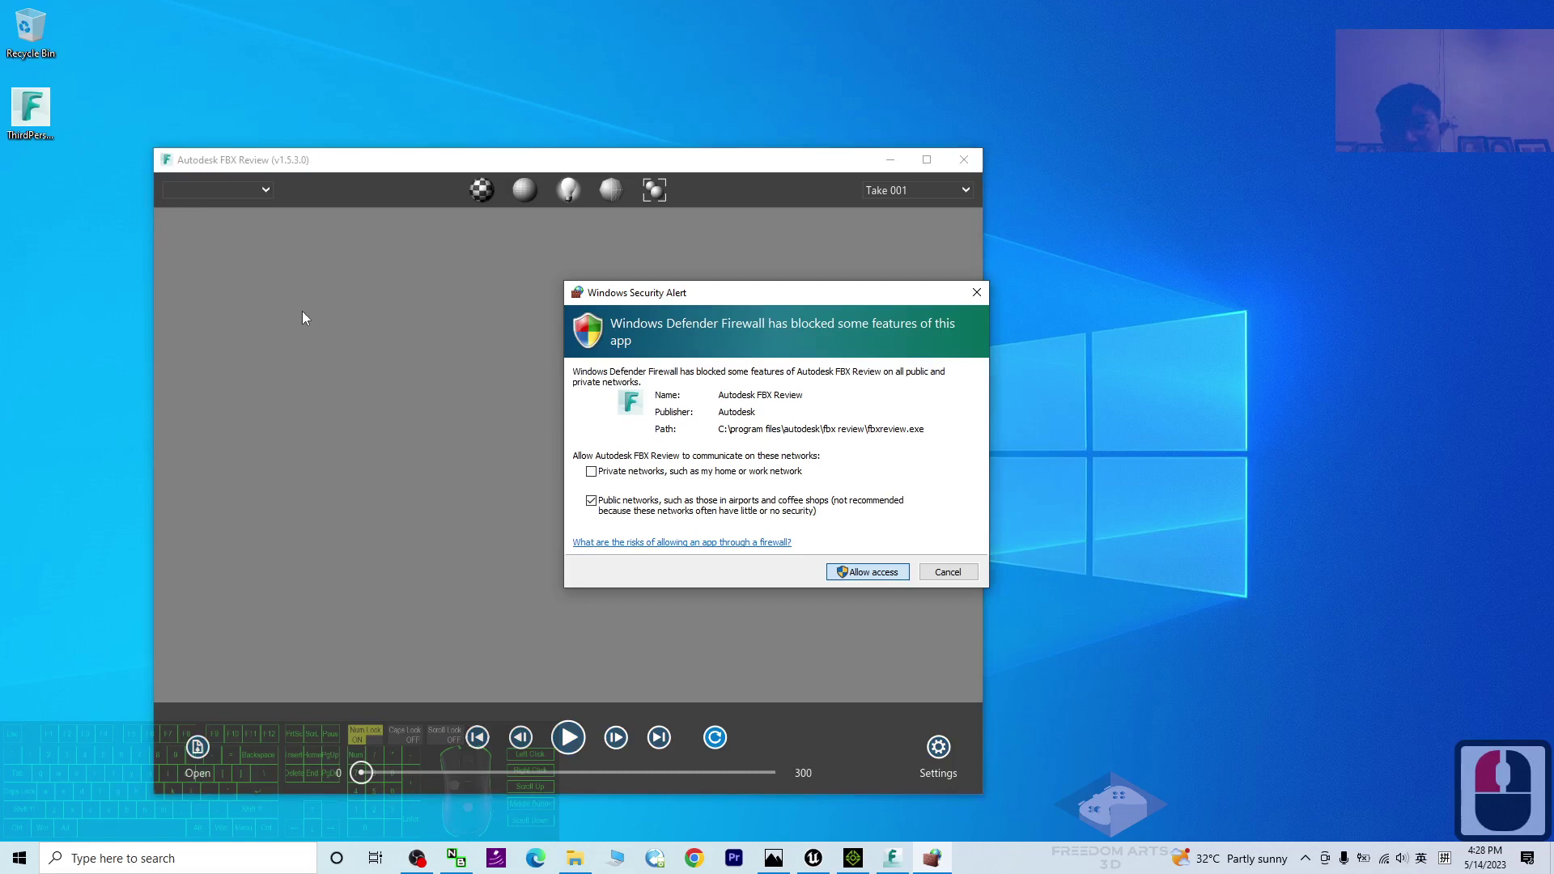
{"action": "scroll", "scroll_direction": "down", "scroll_amount": 3}
Close FBX Review and launch iClone 8 with its empty DefProject
{"action": "left_click_drag", "start_coordinate": [703, 460], "coordinate": [950, 138]}
{"action": "left_click", "coordinate": [950, 138]}
{"action": "left_click", "coordinate": [38, 118]}
{"action": "left_click", "coordinate": [820, 844]}
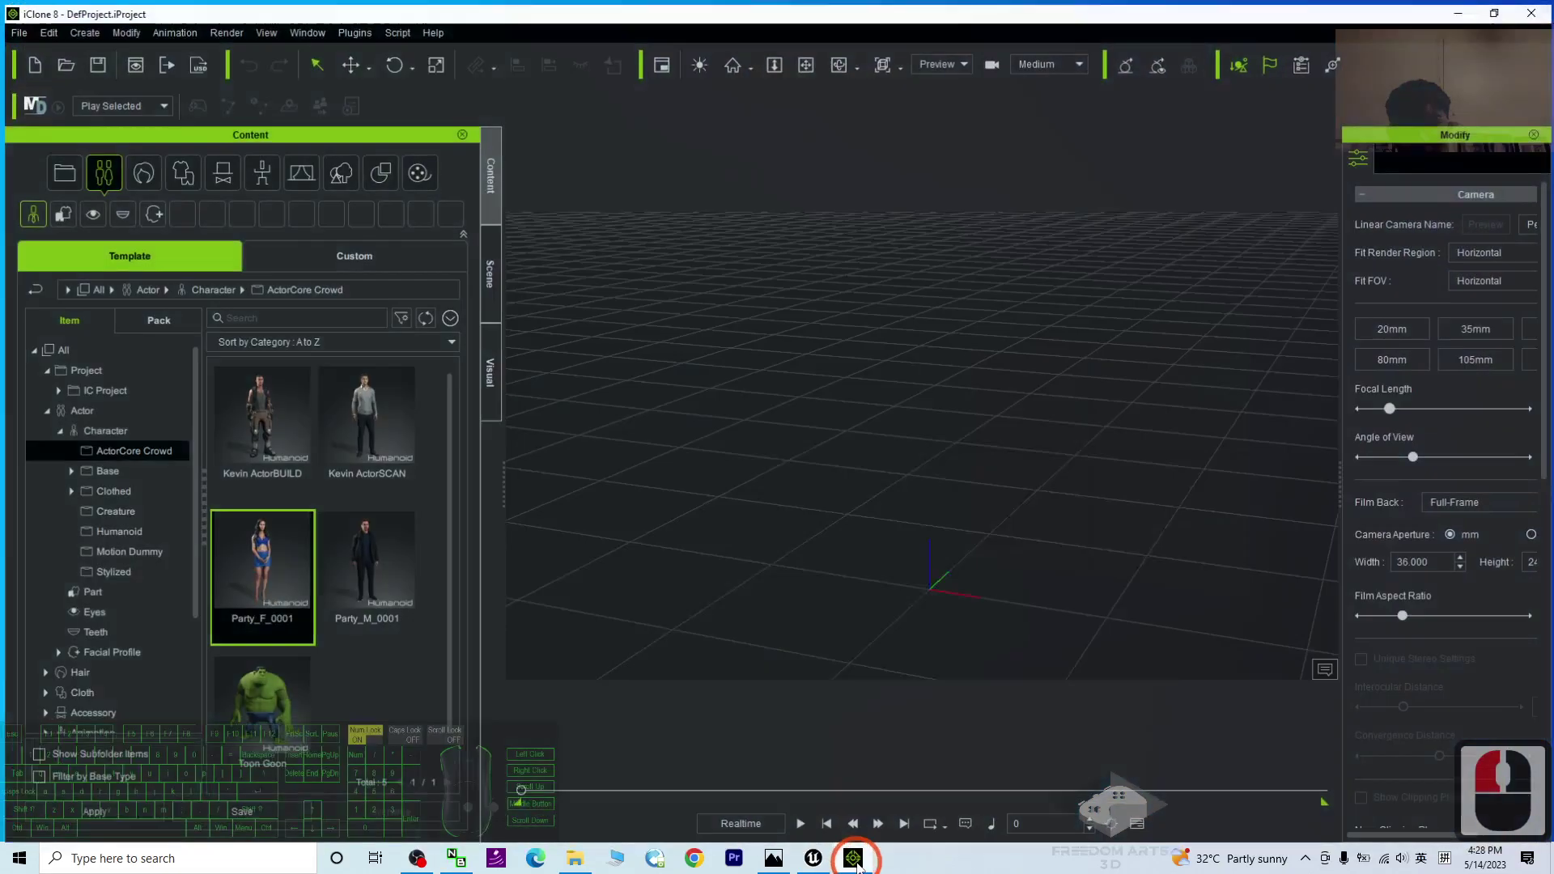
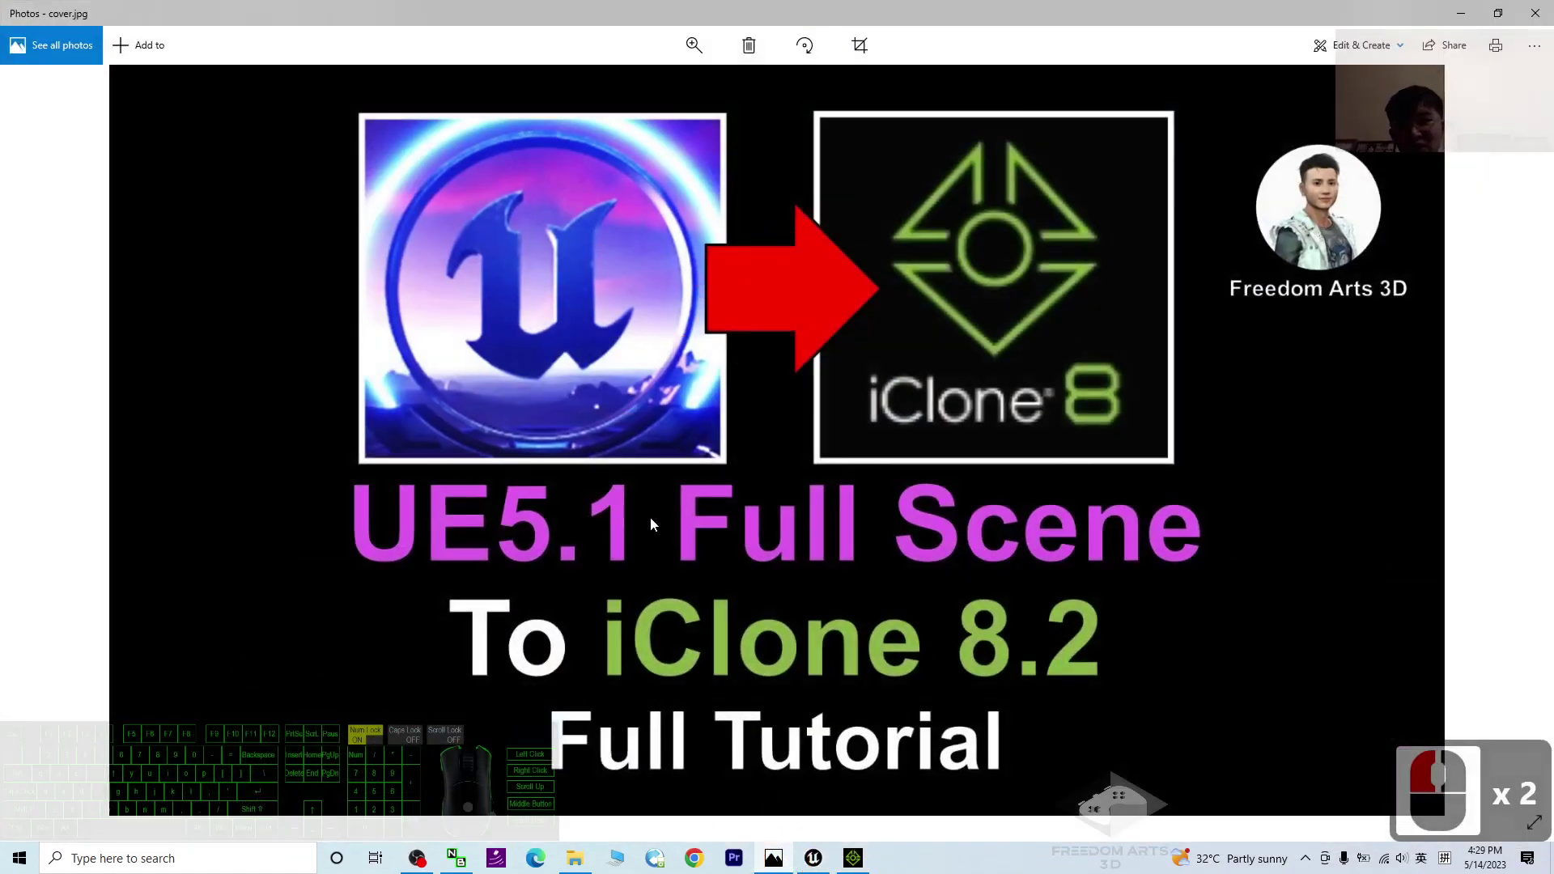
Close Photos and run the Unreal level in play mode with the mannequins
{"action": "left_click", "coordinate": [802, 614]}
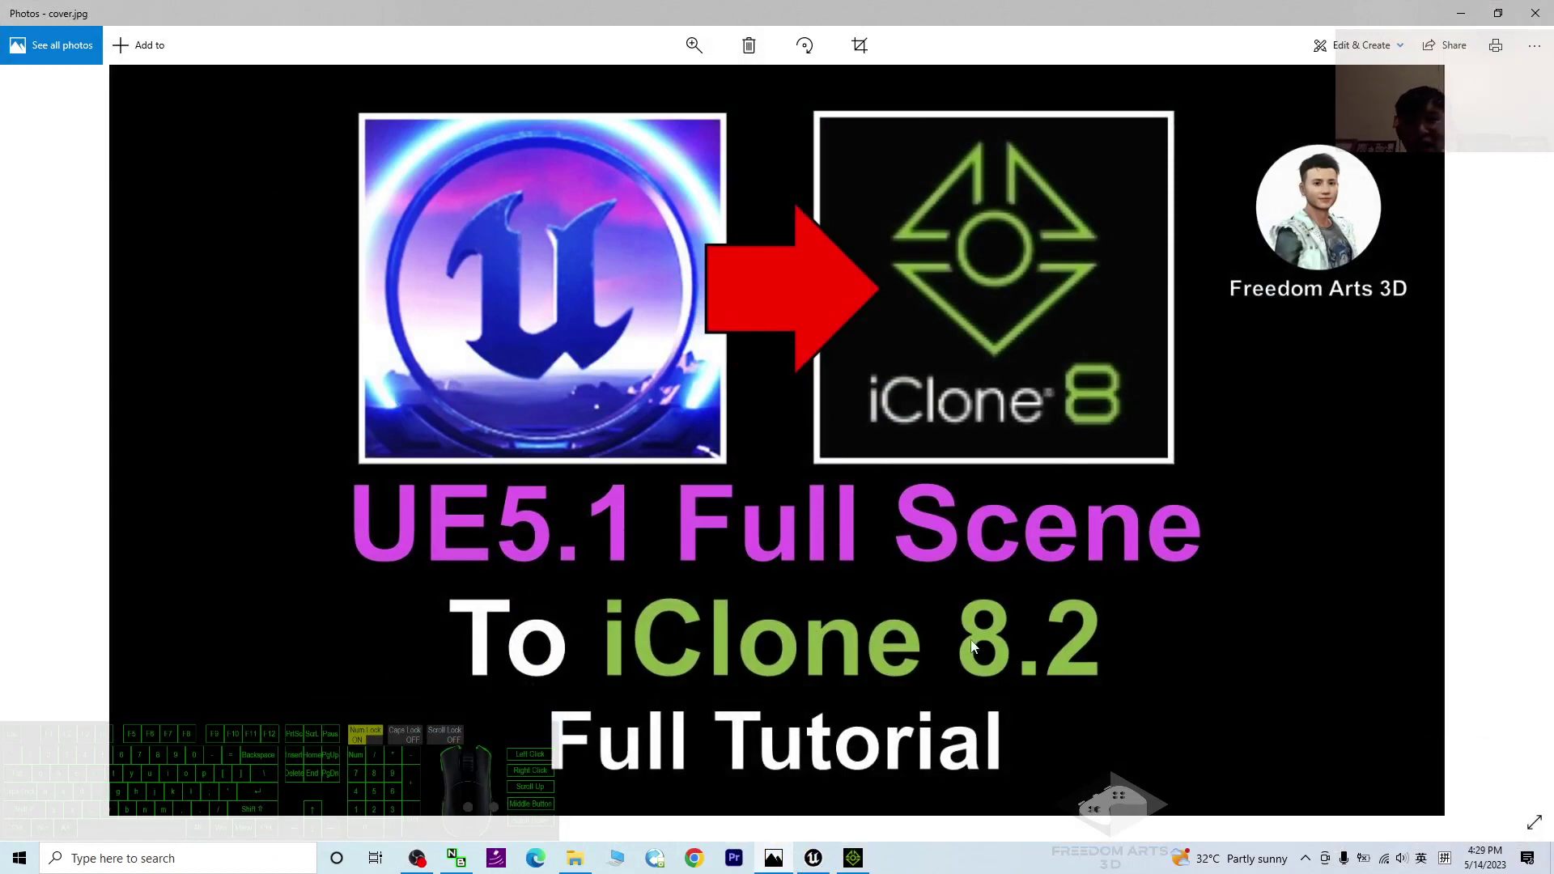
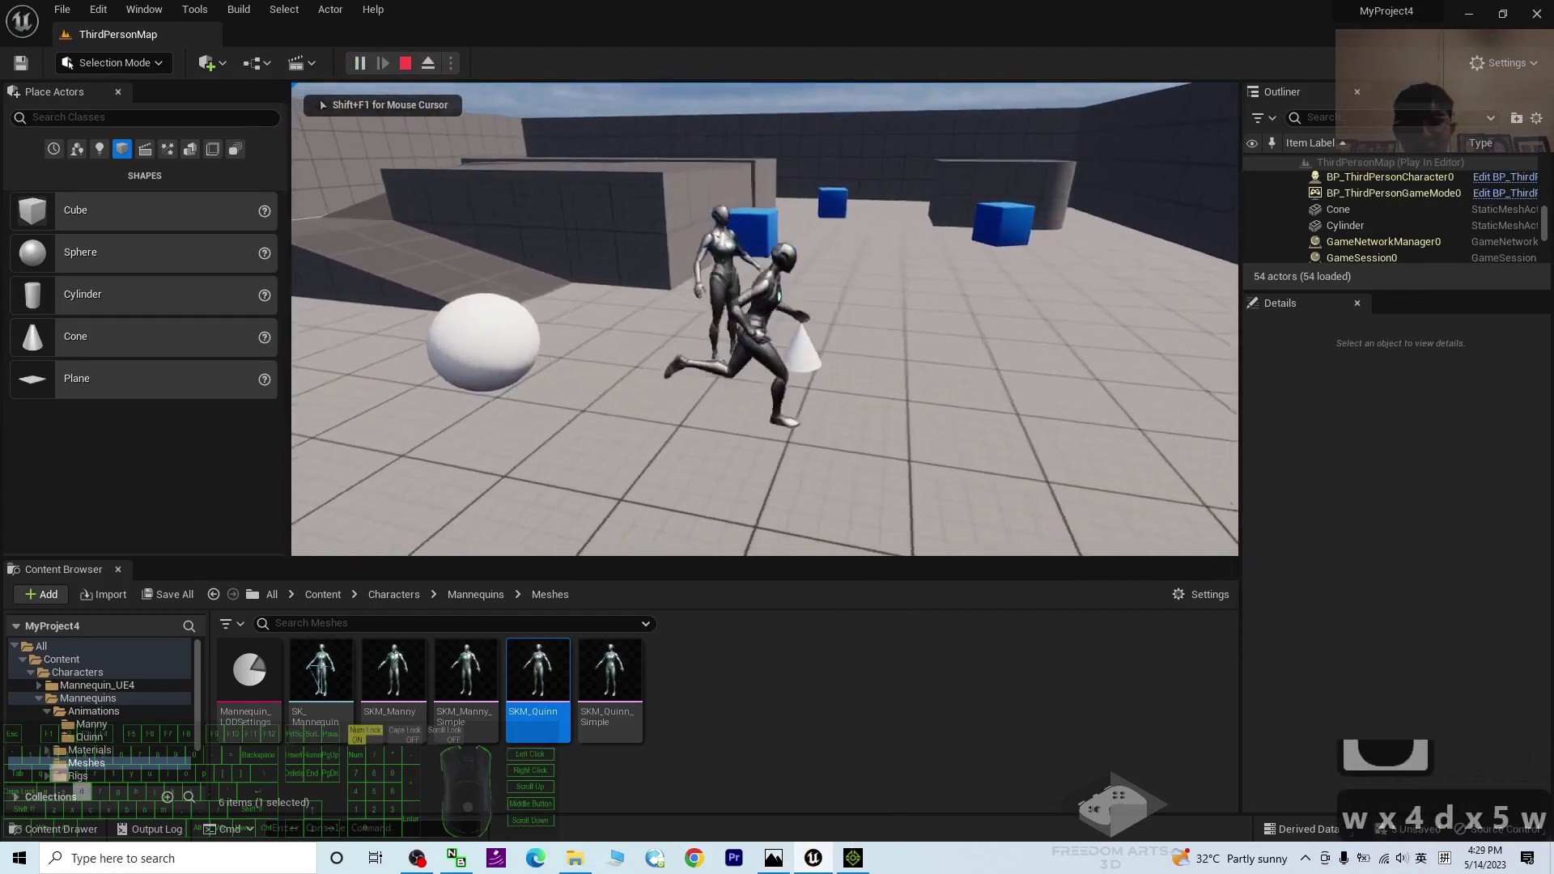
{"action": "type", "text": "w x 4 d x 5 wwa ww x 4 d x 5 wwa wd"}
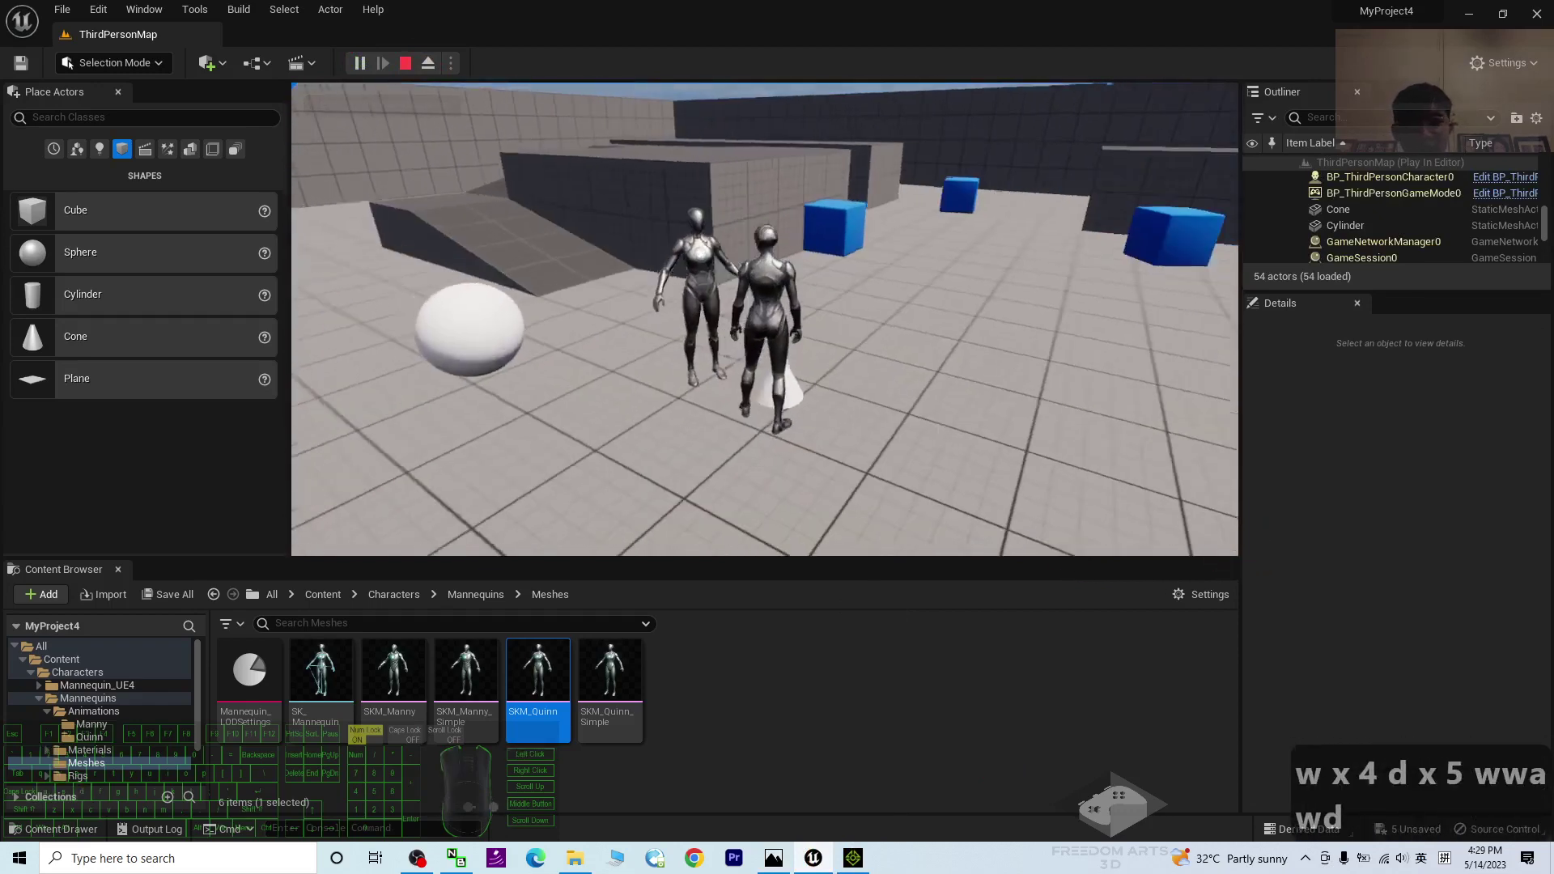
{"action": "type", "text": "w"}
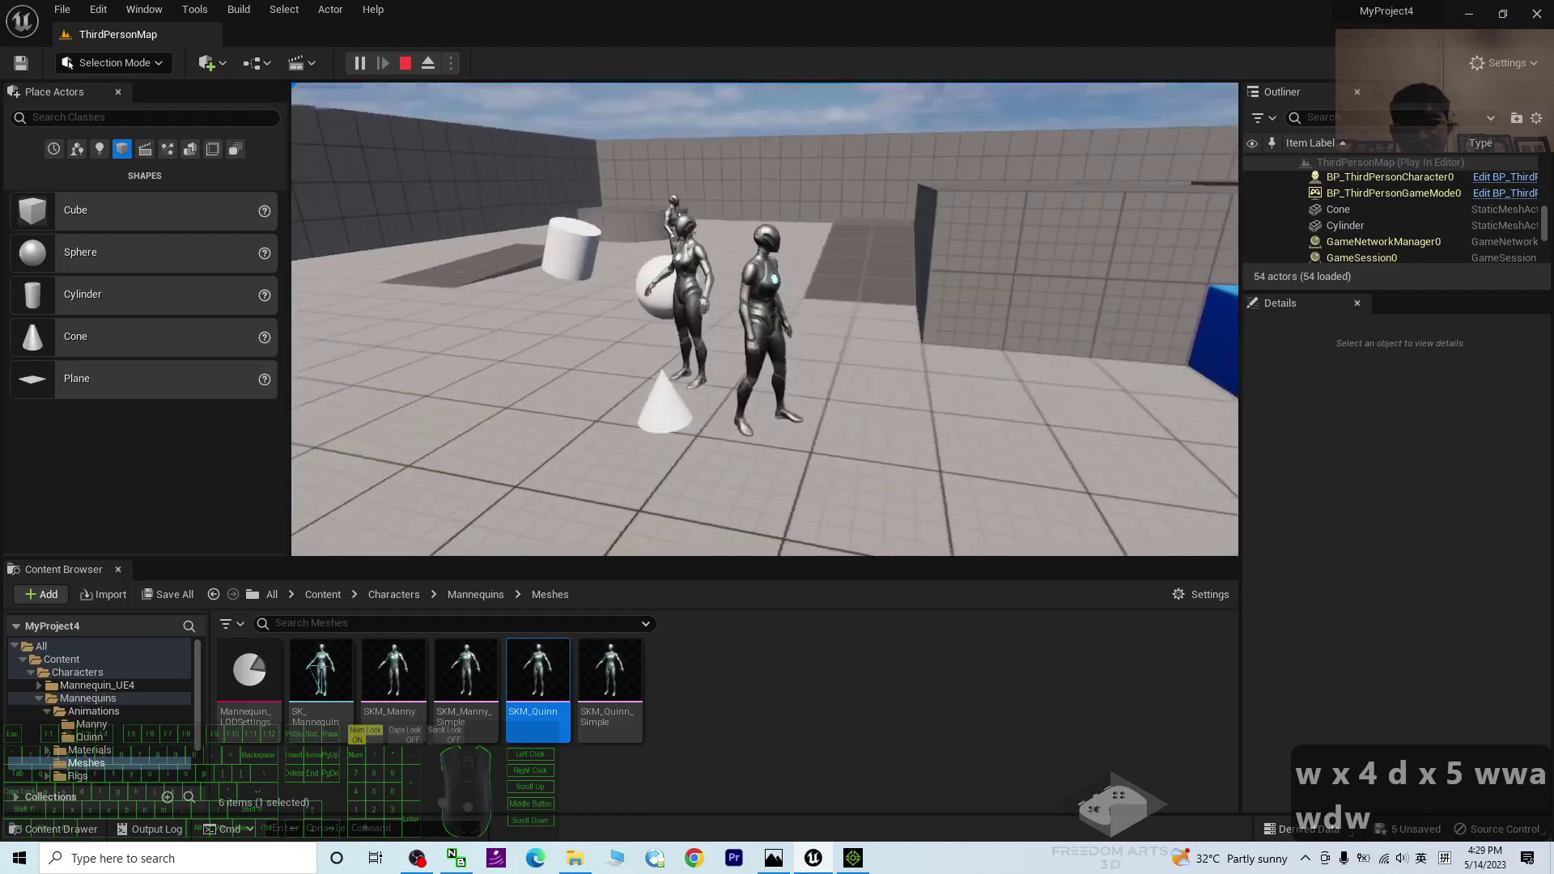
{"action": "type", "text": "dawa dw"}
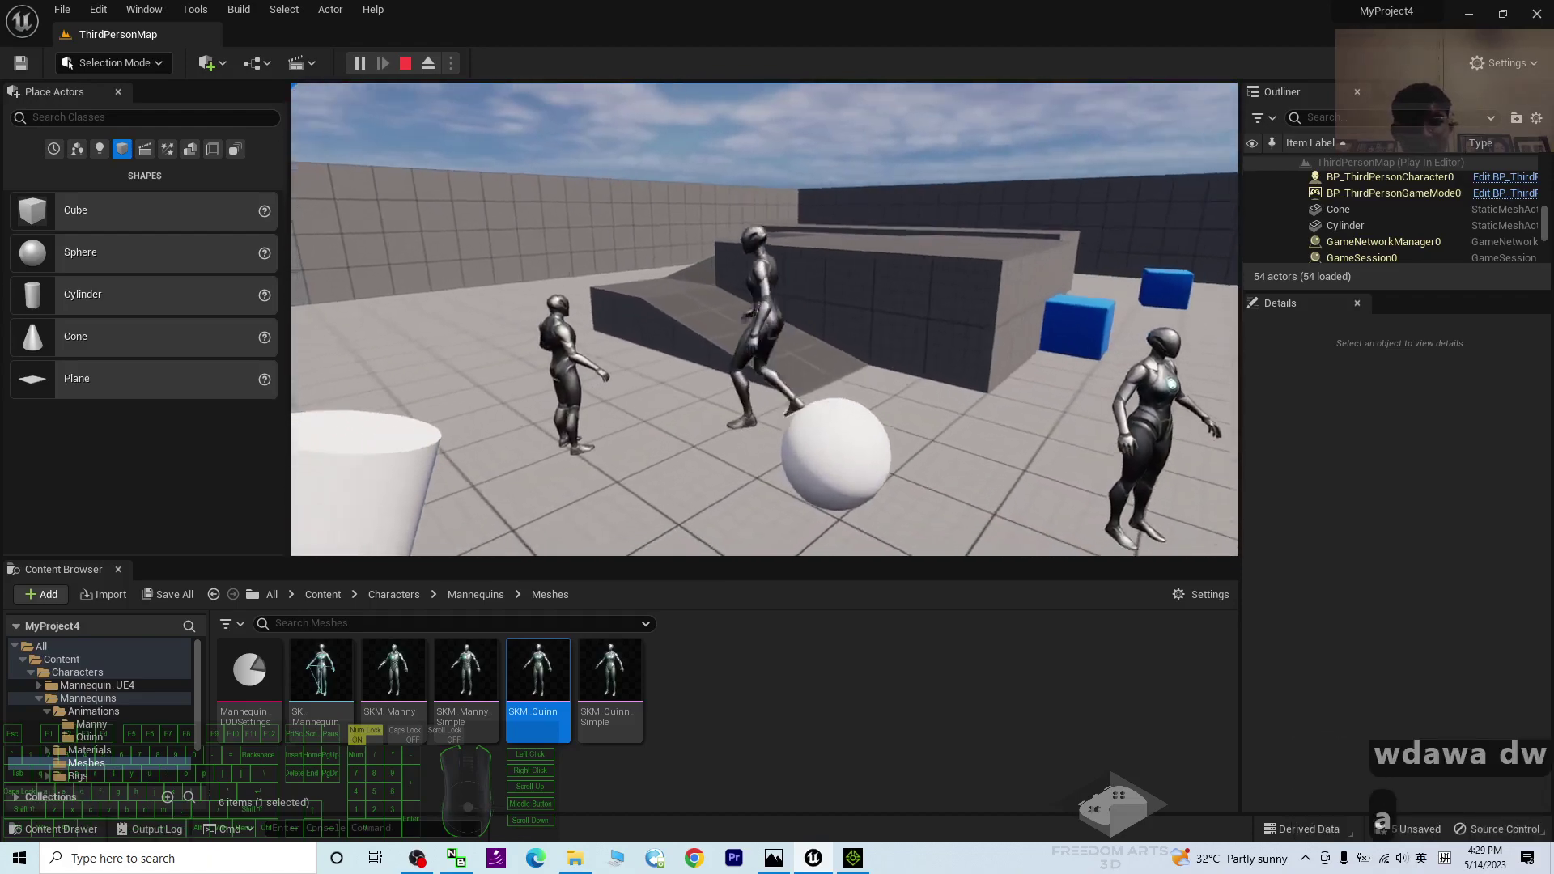